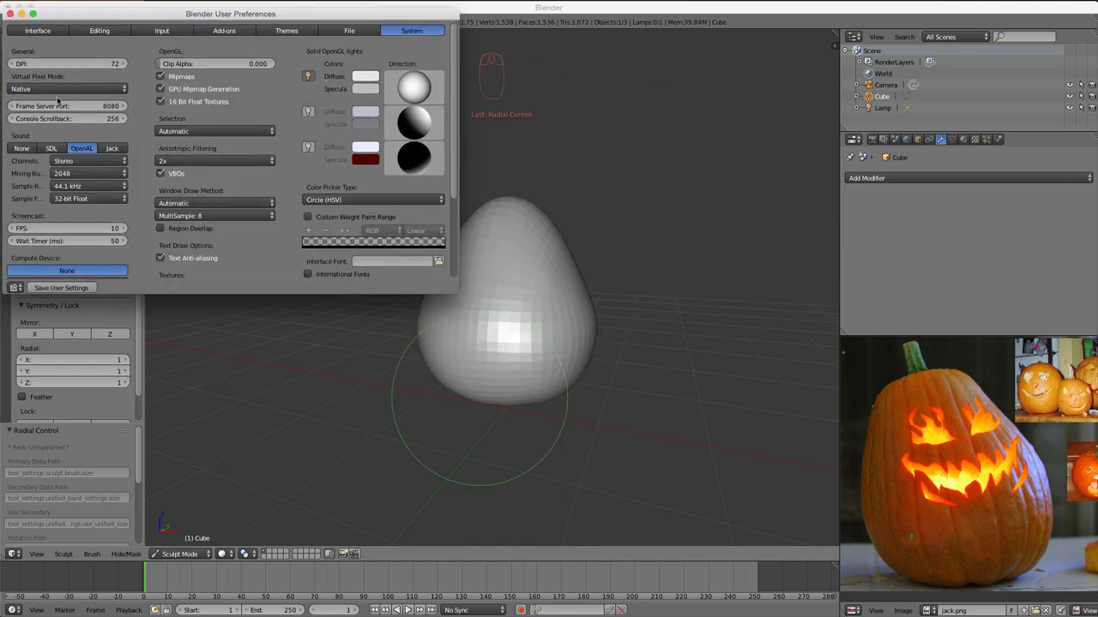
# - Close the preferences and inflate the narrow top of the blob with a resized brush
pyautogui.moveTo(22, 274); pyautogui.dragTo(359, 344)
pyautogui.press('f')
pyautogui.press('i')
pyautogui.press('f')
pyautogui.moveTo(48, 287); pyautogui.dragTo(22, 268)
pyautogui.click(82, 324)
pyautogui.middleClick(547, 345)
pyautogui.press('i')
pyautogui.press('f')
pyautogui.moveTo(558, 319); pyautogui.dragTo(556, 210)
pyautogui.middleClick(556, 349)
pyautogui.press('f')
pyautogui.press('f')
# - Grab and pull the mesh mass outward so the pear shape becomes a rounder egg
pyautogui.press('g')
pyautogui.press('f')
pyautogui.middleClick(556, 211)
pyautogui.click(522, 198)
pyautogui.middleClick(677, 243)
pyautogui.press('f')
pyautogui.moveTo(429, 293); pyautogui.dragTo(566, 268)
pyautogui.middleClick(566, 268)
pyautogui.click(571, 264)
pyautogui.press('f')
pyautogui.middleClick(390, 303)
# - Even out the egg form with further inflate strokes while checking it from several angles
pyautogui.moveTo(42, 277); pyautogui.dragTo(23, 260)
pyautogui.press('f')
pyautogui.moveTo(22, 260); pyautogui.dragTo(23, 260)
pyautogui.press('f')
pyautogui.press('f')
pyautogui.middleClick(22, 260)
pyautogui.press('f')
pyautogui.moveTo(23, 260); pyautogui.dragTo(22, 260)
pyautogui.moveTo(22, 260); pyautogui.dragTo(23, 240)
pyautogui.press('f')
pyautogui.press('i')
pyautogui.press('f')
pyautogui.moveTo(23, 240); pyautogui.dragTo(22, 240)
pyautogui.middleClick(22, 240)
pyautogui.middleClick(22, 240)
# - Pull a narrow stem up from the top of the blob with a Snake Hook stroke
pyautogui.click(87, 93)
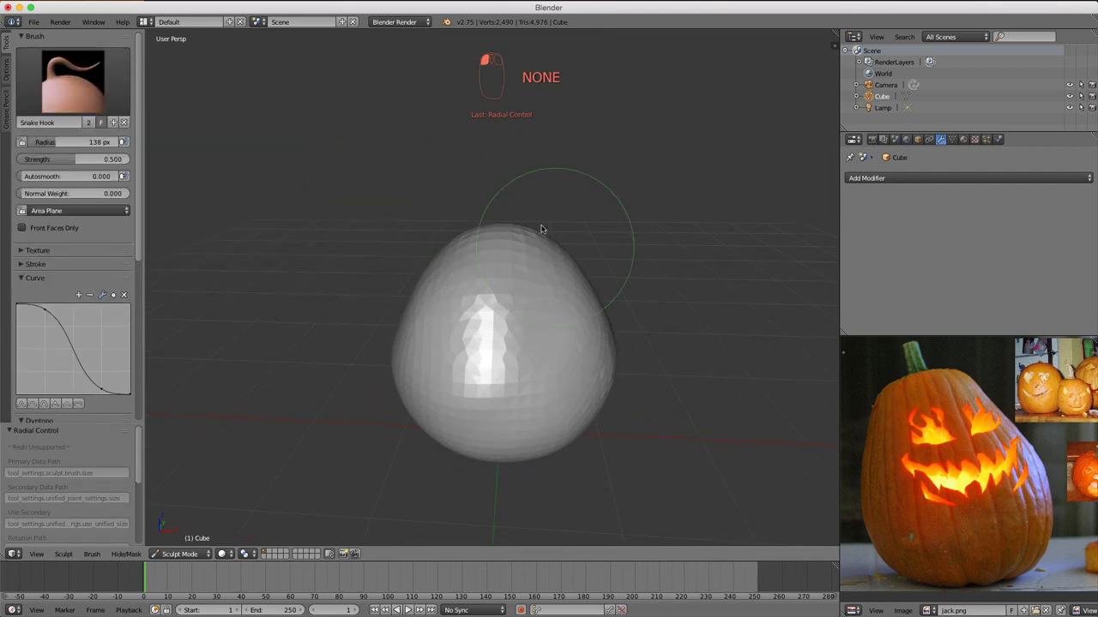
pyautogui.press('f')
pyautogui.middleClick(448, 240)
pyautogui.press('f')
pyautogui.press('f')
pyautogui.moveTo(491, 215); pyautogui.dragTo(70, 317)
# - Enable Dyntopo and set its detail method to Constant Detail
pyautogui.press('f')
pyautogui.press('f')
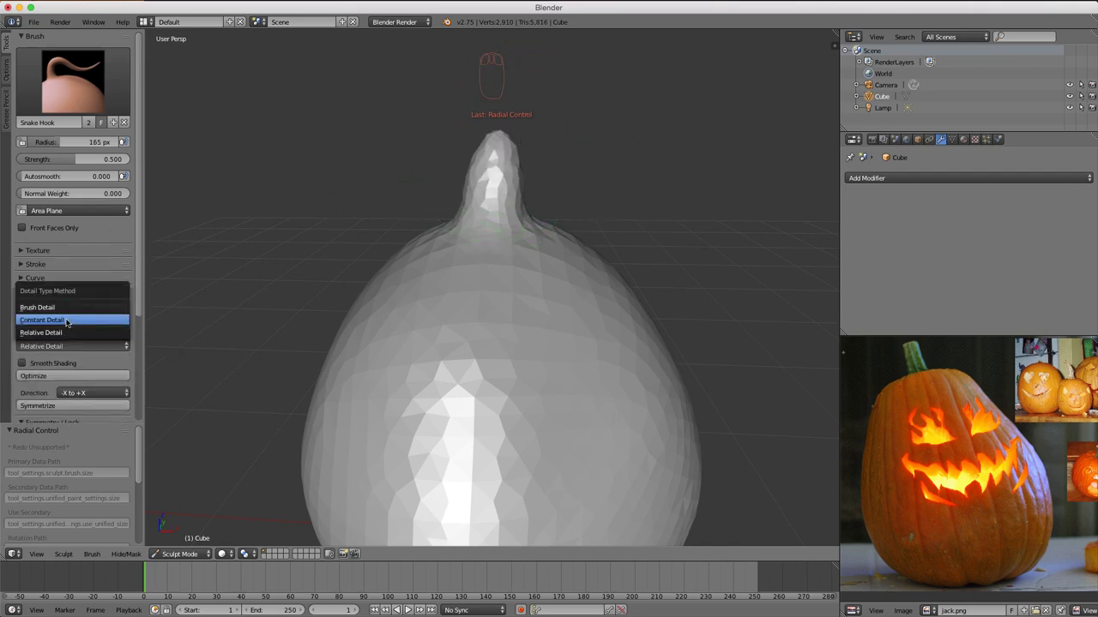
pyautogui.click(22, 246)
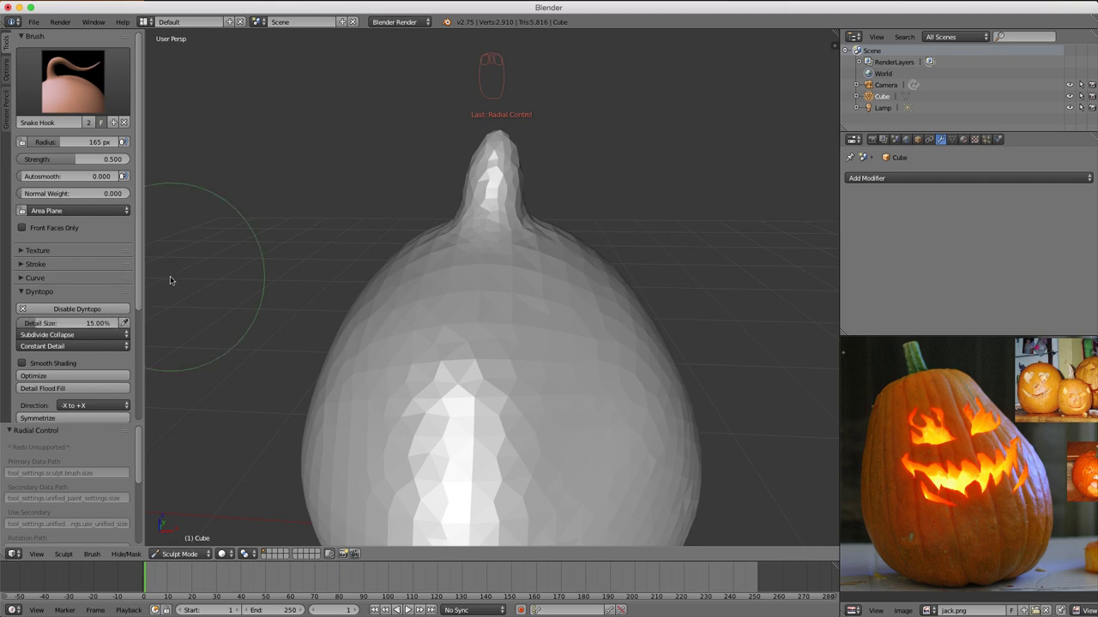
pyautogui.middleClick(22, 260)
# - Undo stray strokes and lower the Dyntopo detail size to about 2%
pyautogui.moveTo(22, 260); pyautogui.dragTo(433, 325)
pyautogui.press('ctrl+z')
pyautogui.click(404, 321)
pyautogui.press('ctrl+z')
pyautogui.press('f')
pyautogui.moveTo(23, 260); pyautogui.dragTo(421, 270)
pyautogui.press('f')
pyautogui.moveTo(431, 244); pyautogui.dragTo(22, 260)
pyautogui.moveTo(433, 228); pyautogui.dragTo(22, 254)
# - Thicken the stem with inflate strokes at the finer detail level
pyautogui.press('f')
pyautogui.press('i')
pyautogui.press('f')
pyautogui.press('f')
pyautogui.moveTo(22, 254); pyautogui.dragTo(401, 331)
pyautogui.press('f')
pyautogui.middleClick(401, 330)
pyautogui.press('f')
pyautogui.moveTo(456, 294); pyautogui.dragTo(22, 327)
pyautogui.middleClick(135, 332)
# - Build up the stem sides with strokes and adjust brush size and strength
pyautogui.moveTo(487, 282); pyautogui.dragTo(615, 347)
pyautogui.moveTo(506, 328); pyautogui.dragTo(399, 369)
pyautogui.moveTo(476, 350); pyautogui.dragTo(504, 223)
pyautogui.moveTo(536, 351); pyautogui.dragTo(464, 372)
pyautogui.press('c')
pyautogui.press('f')
pyautogui.press('f')
pyautogui.press('f')
pyautogui.click(464, 371)
pyautogui.press('shift+f')
pyautogui.moveTo(91, 269); pyautogui.dragTo(23, 300)
pyautogui.middleClick(22, 300)
# - Crease a groove around the base of the stem where it meets the body
pyautogui.moveTo(58, 239); pyautogui.dragTo(603, 358)
pyautogui.press('f')
pyautogui.moveTo(511, 361); pyautogui.dragTo(550, 356)
pyautogui.press('f')
pyautogui.moveTo(396, 268); pyautogui.dragTo(513, 361)
pyautogui.moveTo(629, 306); pyautogui.dragTo(627, 406)
pyautogui.moveTo(624, 404); pyautogui.dragTo(483, 293)
pyautogui.press('shift+c')
pyautogui.press('f')
pyautogui.moveTo(531, 216); pyautogui.dragTo(583, 230)
pyautogui.moveTo(556, 264); pyautogui.dragTo(518, 229)
# - Alternate inflate and crease strokes to sharpen the stem-body junction, ending on Inflate
pyautogui.press('i')
pyautogui.press('f')
pyautogui.moveTo(582, 230); pyautogui.dragTo(83, 354)
pyautogui.press('shift+c')
pyautogui.press('f')
pyautogui.press('f')
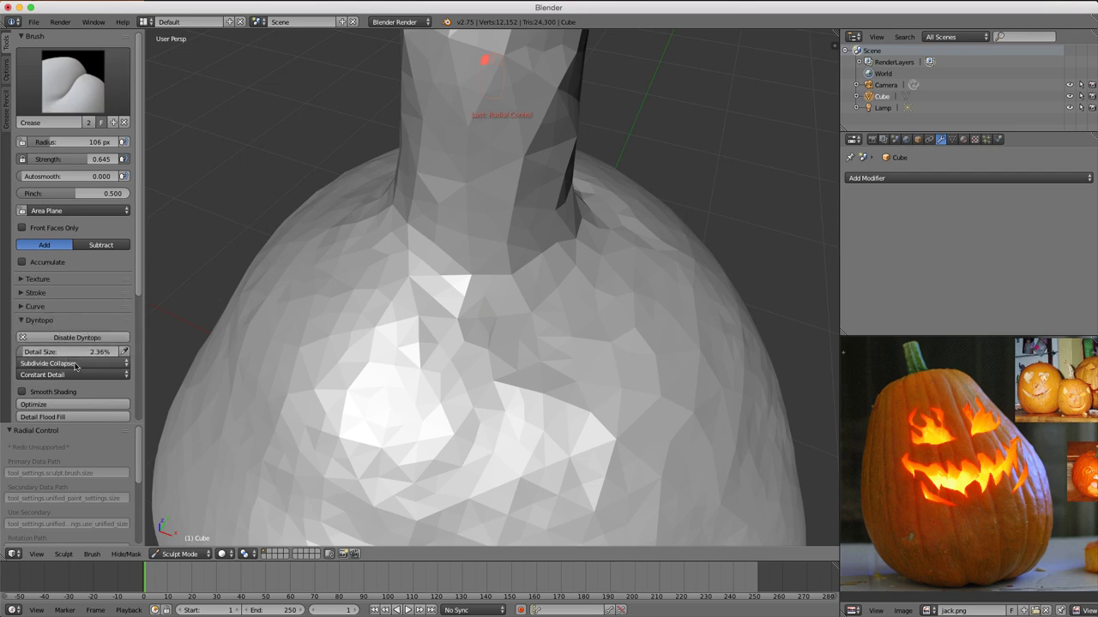
pyautogui.press('f')
pyautogui.press('f')
pyautogui.moveTo(438, 276); pyautogui.dragTo(460, 200)
pyautogui.middleClick(461, 200)
pyautogui.press('i')
pyautogui.press('f')
pyautogui.press('f')
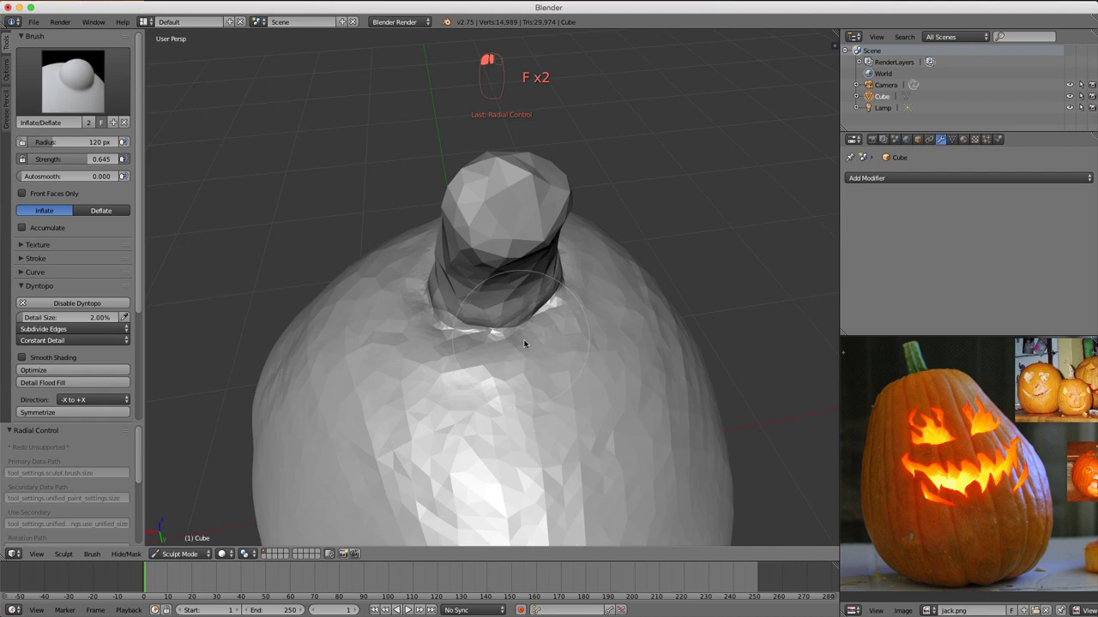
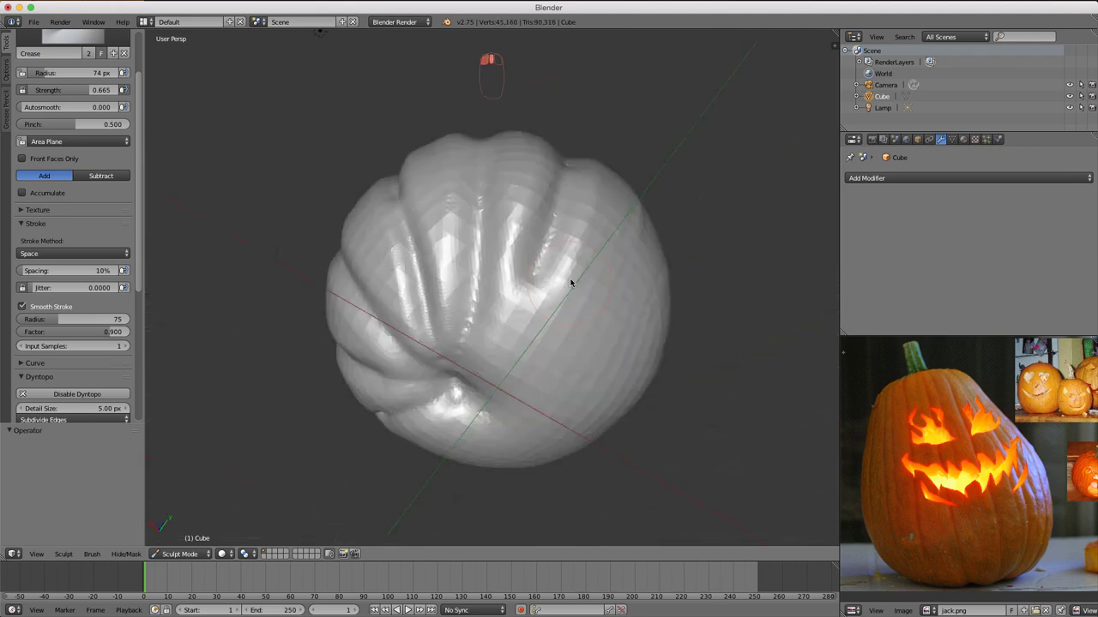
# - Deepen the crease grooves along the first rib lines on the pumpkin's facing side
pyautogui.click(540, 220)
pyautogui.moveTo(551, 264); pyautogui.dragTo(478, 323)
pyautogui.click(497, 243)
pyautogui.moveTo(480, 289); pyautogui.dragTo(553, 353)
pyautogui.click(477, 228)
pyautogui.click(529, 229)
pyautogui.middleClick(547, 264)
pyautogui.click(524, 312)
pyautogui.moveTo(536, 219); pyautogui.dragTo(500, 422)
pyautogui.click(544, 128)
pyautogui.middleClick(560, 272)
# - Crease the neighbouring ribs, working around to the next lobes
pyautogui.click(541, 237)
pyautogui.moveTo(586, 178); pyautogui.dragTo(502, 268)
pyautogui.click(498, 163)
pyautogui.moveTo(504, 182); pyautogui.dragTo(476, 219)
pyautogui.moveTo(476, 218); pyautogui.dragTo(465, 292)
pyautogui.click(465, 292)
pyautogui.middleClick(495, 231)
pyautogui.click(494, 187)
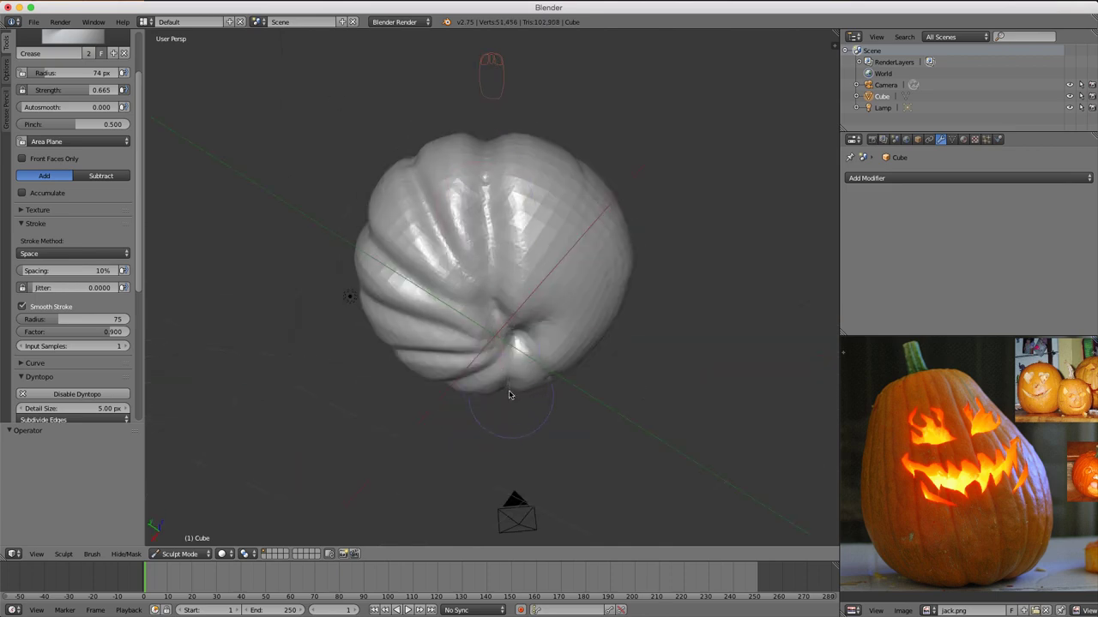
pyautogui.moveTo(554, 226); pyautogui.dragTo(493, 324)
pyautogui.click(481, 212)
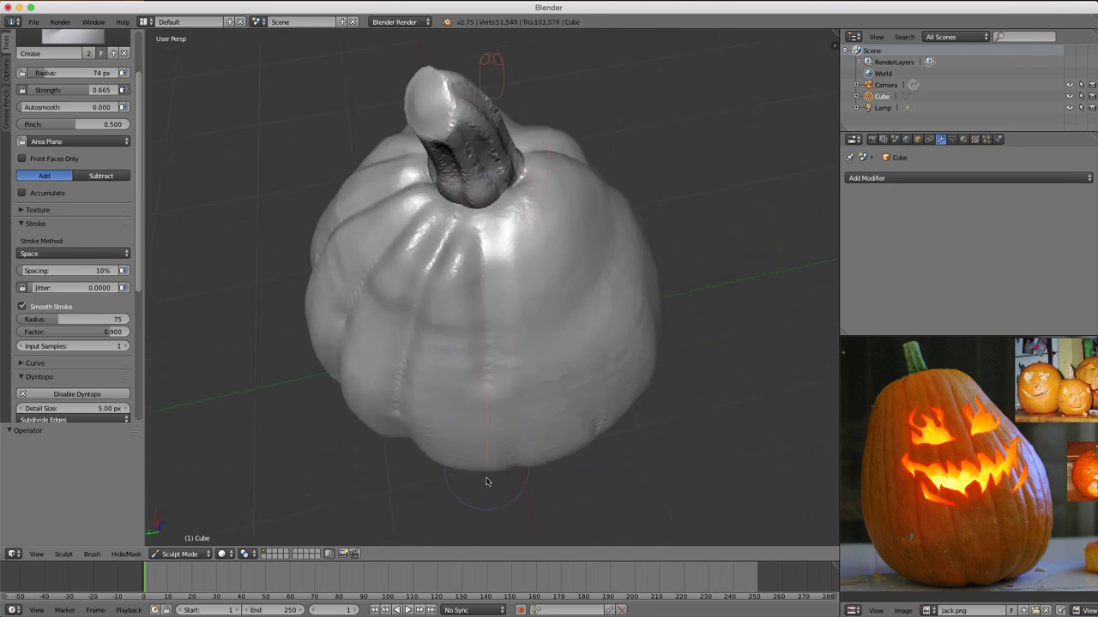
pyautogui.middleClick(476, 253)
# - Continue creasing ribs around the pumpkin, toggling the N sidebar in passing
pyautogui.moveTo(497, 109); pyautogui.dragTo(491, 235)
pyautogui.moveTo(491, 235); pyautogui.dragTo(497, 336)
pyautogui.click(447, 138)
pyautogui.moveTo(512, 276); pyautogui.dragTo(786, 253)
pyautogui.press('n')
pyautogui.moveTo(748, 303); pyautogui.dragTo(505, 233)
pyautogui.press('n')
pyautogui.moveTo(516, 285); pyautogui.dragTo(507, 356)
pyautogui.click(500, 167)
pyautogui.moveTo(485, 181); pyautogui.dragTo(491, 346)
pyautogui.moveTo(518, 226); pyautogui.dragTo(484, 332)
pyautogui.moveTo(466, 262); pyautogui.dragTo(495, 478)
pyautogui.middleClick(481, 268)
pyautogui.click(475, 94)
pyautogui.middleClick(490, 448)
# - Crease the underside grooves so they converge near the pumpkin's base
pyautogui.click(454, 155)
pyautogui.moveTo(489, 231); pyautogui.dragTo(498, 288)
pyautogui.click(480, 148)
pyautogui.middleClick(510, 197)
pyautogui.click(486, 162)
pyautogui.click(498, 212)
pyautogui.moveTo(518, 224); pyautogui.dragTo(492, 403)
pyautogui.click(478, 224)
pyautogui.middleClick(491, 273)
pyautogui.click(475, 179)
pyautogui.middleClick(488, 246)
pyautogui.click(475, 169)
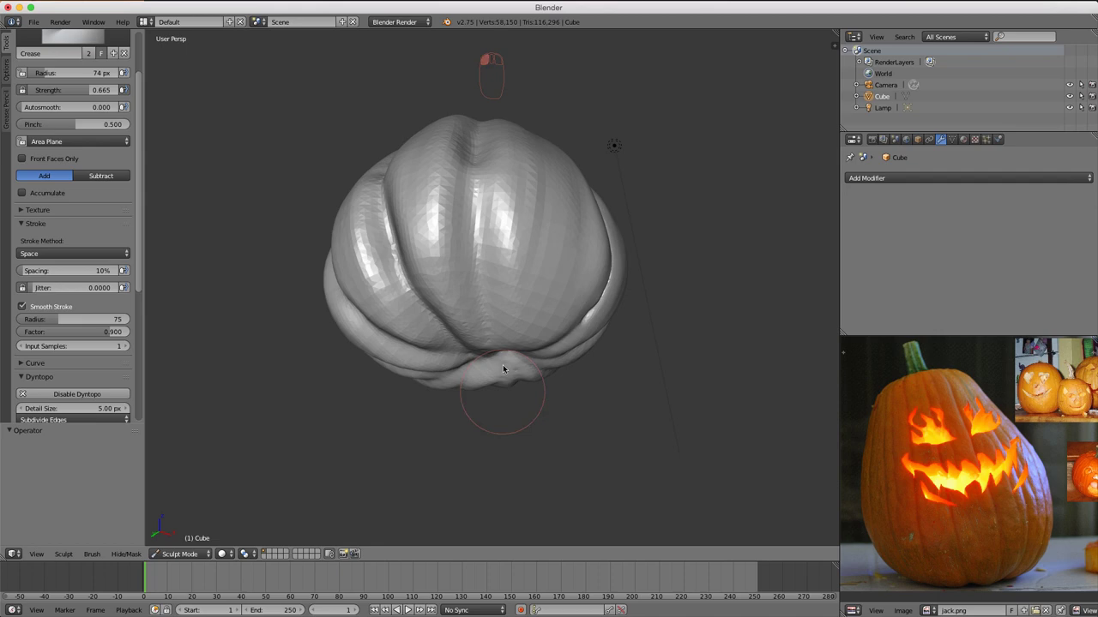
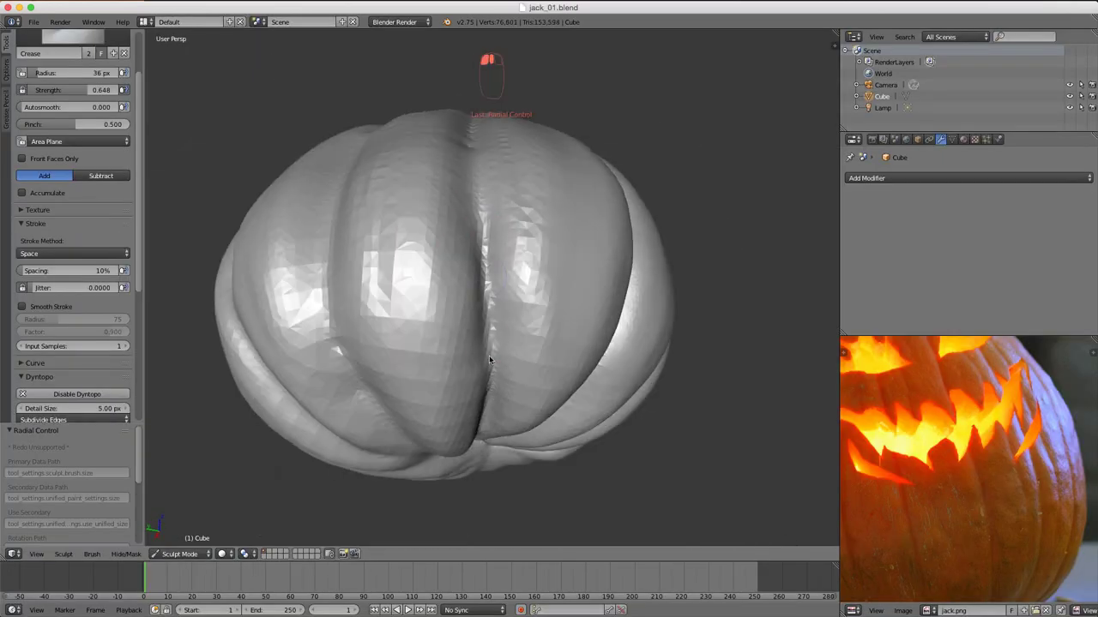
# - Orbit the view to look down on the pumpkin's top
pyautogui.middleClick(461, 274)
pyautogui.middleClick(458, 280)
pyautogui.middleClick(448, 269)
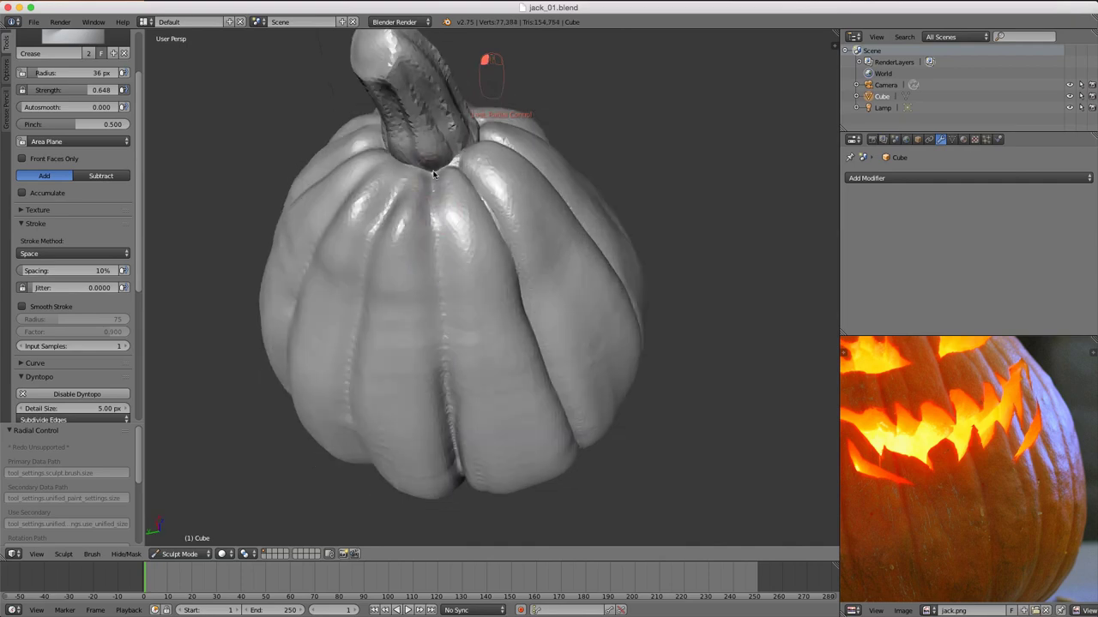
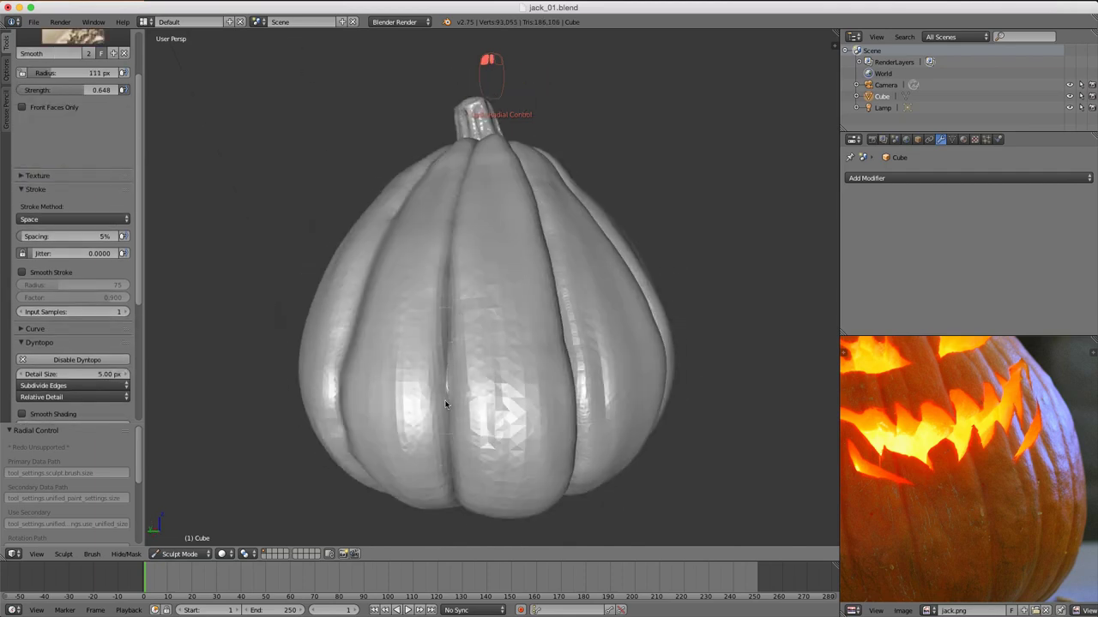
# - Switch to the Inflate sculpting brush
pyautogui.press('1')
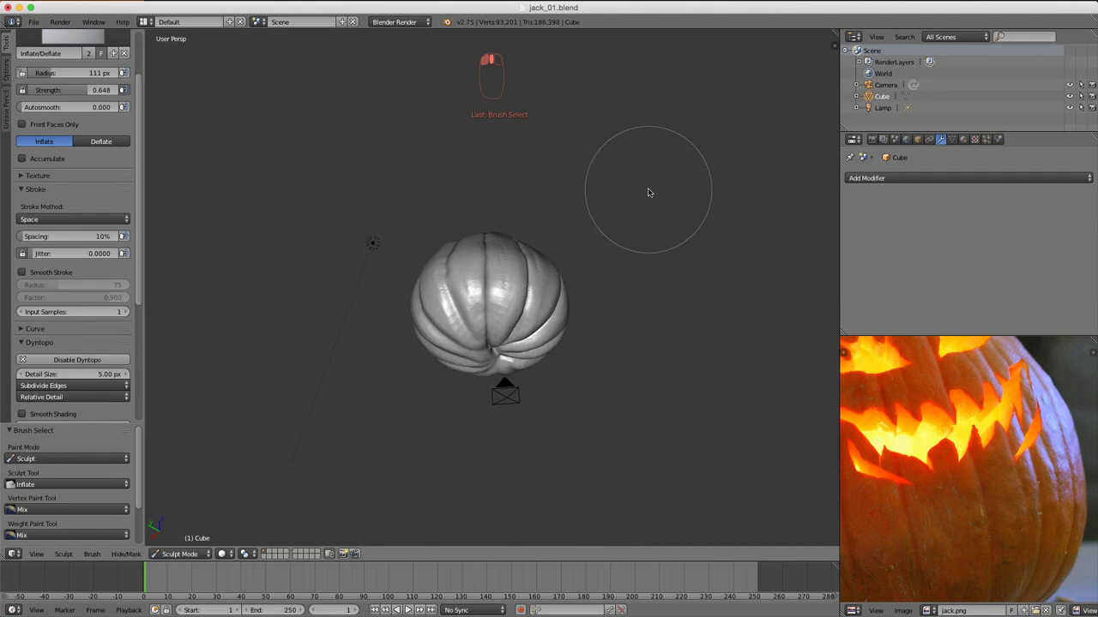
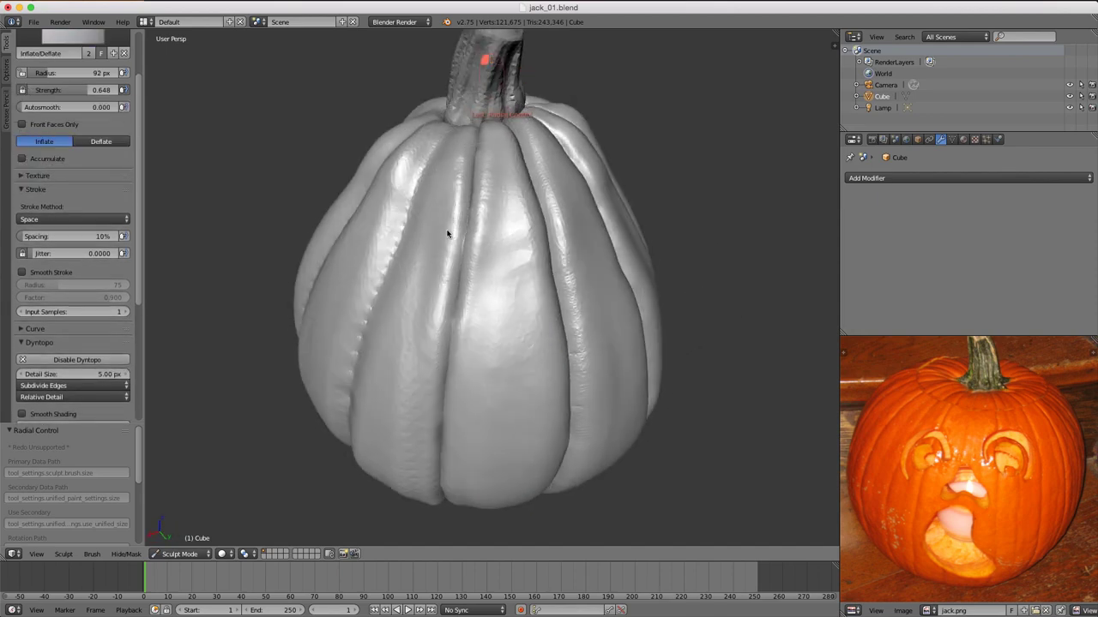
# - Adjust the brush radius with F and puff out the first couple of lobes
pyautogui.middleClick(496, 253)
pyautogui.press('shift+c')
pyautogui.press('f')
pyautogui.middleClick(436, 263)
pyautogui.press('f')
pyautogui.moveTo(454, 268); pyautogui.dragTo(519, 290)
pyautogui.middleClick(457, 307)
pyautogui.middleClick(468, 296)
pyautogui.moveTo(518, 289); pyautogui.dragTo(513, 236)
# - Resize the brush and inflate several more lobes around the pumpkin
pyautogui.press('f')
pyautogui.press('shift+c')
pyautogui.press('f')
pyautogui.moveTo(513, 236); pyautogui.dragTo(518, 281)
pyautogui.middleClick(523, 187)
pyautogui.middleClick(531, 262)
pyautogui.middleClick(511, 133)
pyautogui.moveTo(515, 285); pyautogui.dragTo(494, 300)
pyautogui.moveTo(517, 289); pyautogui.dragTo(522, 319)
pyautogui.moveTo(512, 256); pyautogui.dragTo(538, 228)
pyautogui.middleClick(545, 192)
# - Switch to Inflate (I), reset the radius and bulge the lower lobes
pyautogui.press('i')
pyautogui.press('f')
pyautogui.moveTo(517, 398); pyautogui.dragTo(501, 292)
pyautogui.press('f')
pyautogui.middleClick(507, 277)
pyautogui.middleClick(484, 299)
pyautogui.middleClick(510, 290)
pyautogui.press('f')
pyautogui.moveTo(500, 337); pyautogui.dragTo(503, 290)
# - Undo and redo a stroke, then inflate the remaining side lobes fuller
pyautogui.press('shift+z')
pyautogui.press('ctrl+z')
pyautogui.press('shift+z')
pyautogui.moveTo(521, 255); pyautogui.dragTo(481, 412)
pyautogui.moveTo(512, 225); pyautogui.dragTo(516, 330)
pyautogui.press('f')
pyautogui.middleClick(542, 280)
pyautogui.middleClick(516, 330)
pyautogui.click(475, 354)
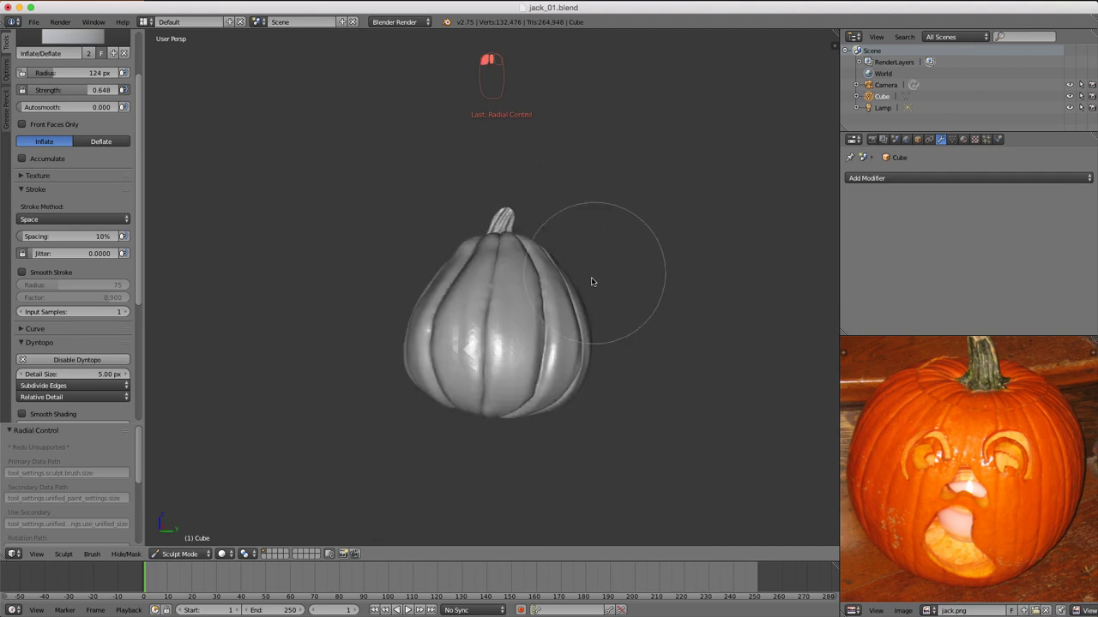
# - Deepen the creases between the lower lobes with a resized brush
pyautogui.press('f')
pyautogui.middleClick(447, 333)
pyautogui.moveTo(448, 352); pyautogui.dragTo(530, 301)
pyautogui.press('f')
pyautogui.middleClick(530, 301)
pyautogui.moveTo(517, 390); pyautogui.dragTo(591, 286)
pyautogui.middleClick(523, 287)
pyautogui.moveTo(519, 344); pyautogui.dragTo(516, 328)
pyautogui.moveTo(576, 256); pyautogui.dragTo(499, 335)
# - With the Crease brush (Shift+C), re-stroke the vertical grooves down the sides
pyautogui.press('shift+c')
pyautogui.press('f')
pyautogui.press('f')
pyautogui.moveTo(507, 185); pyautogui.dragTo(536, 299)
pyautogui.press('f')
pyautogui.moveTo(493, 198); pyautogui.dragTo(469, 352)
pyautogui.moveTo(555, 336); pyautogui.dragTo(482, 212)
pyautogui.press('f')
pyautogui.moveTo(460, 252); pyautogui.dragTo(566, 328)
pyautogui.middleClick(565, 328)
pyautogui.moveTo(546, 174); pyautogui.dragTo(558, 371)
# - Sharpen the grooves running from the underside up toward the stem
pyautogui.press('g')
pyautogui.press('f')
pyautogui.middleClick(559, 371)
pyautogui.moveTo(507, 441); pyautogui.dragTo(561, 301)
pyautogui.middleClick(516, 433)
pyautogui.moveTo(604, 403); pyautogui.dragTo(528, 335)
pyautogui.press('f')
pyautogui.moveTo(493, 418); pyautogui.dragTo(577, 190)
pyautogui.press('f')
pyautogui.moveTo(576, 190); pyautogui.dragTo(62, 342)
pyautogui.click(63, 341)
pyautogui.moveTo(499, 311); pyautogui.dragTo(386, 275)
# - Add final crease strokes and save the sculpt over jack_01.blend
pyautogui.press('shift+c')
pyautogui.press('f')
pyautogui.moveTo(433, 253); pyautogui.dragTo(382, 262)
pyautogui.press('f')
pyautogui.press('f')
pyautogui.press('f')
pyautogui.click(381, 235)
pyautogui.middleClick(404, 256)
pyautogui.moveTo(401, 201); pyautogui.dragTo(599, 232)
pyautogui.press('ctrl+s')
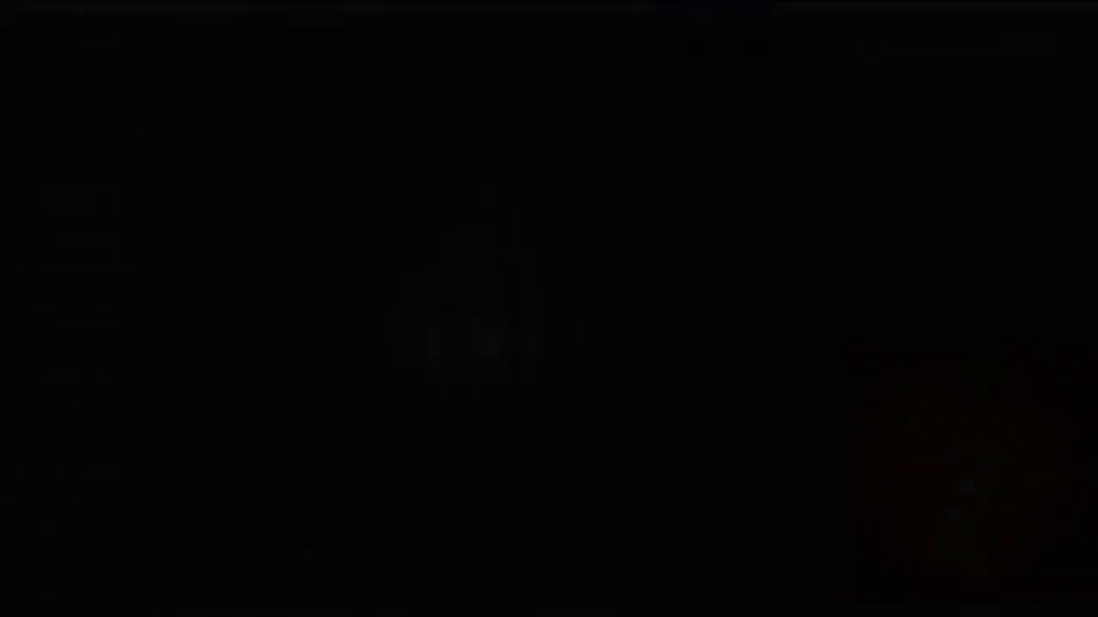